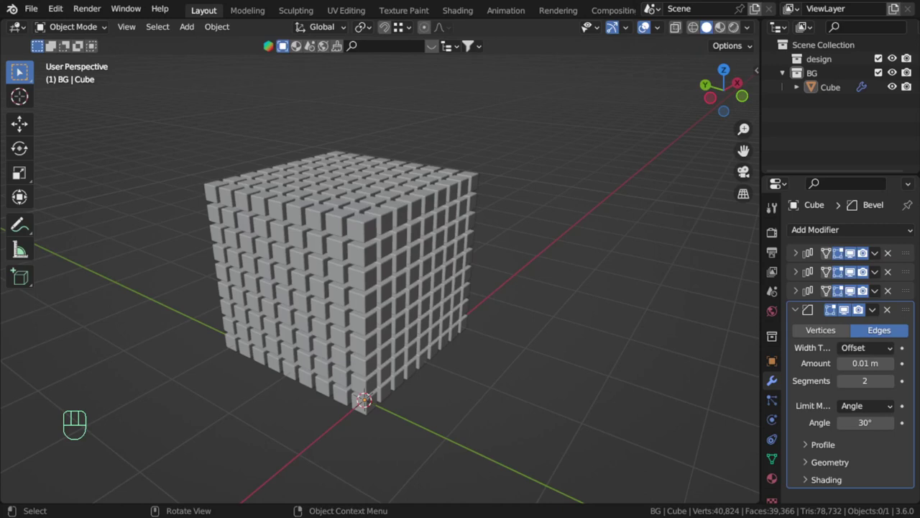
# Orbit around the cube grid and select it in the viewport.
pyautogui.click(503, 379)
pyautogui.moveTo(479, 385); pyautogui.dragTo(538, 367)
pyautogui.middleClick(539, 352)
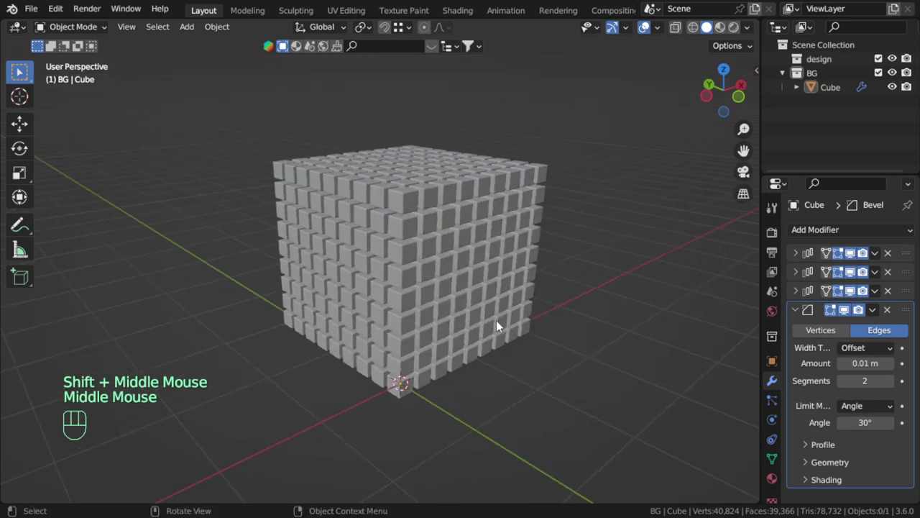
pyautogui.moveTo(452, 223); pyautogui.dragTo(463, 238)
pyautogui.scroll(3)
pyautogui.middleClick(458, 241)
pyautogui.click(454, 243)
# Collapse the Bevel modifier panel in the cube's Modifier properties.
pyautogui.scroll(-3)
pyautogui.moveTo(478, 233); pyautogui.dragTo(455, 231)
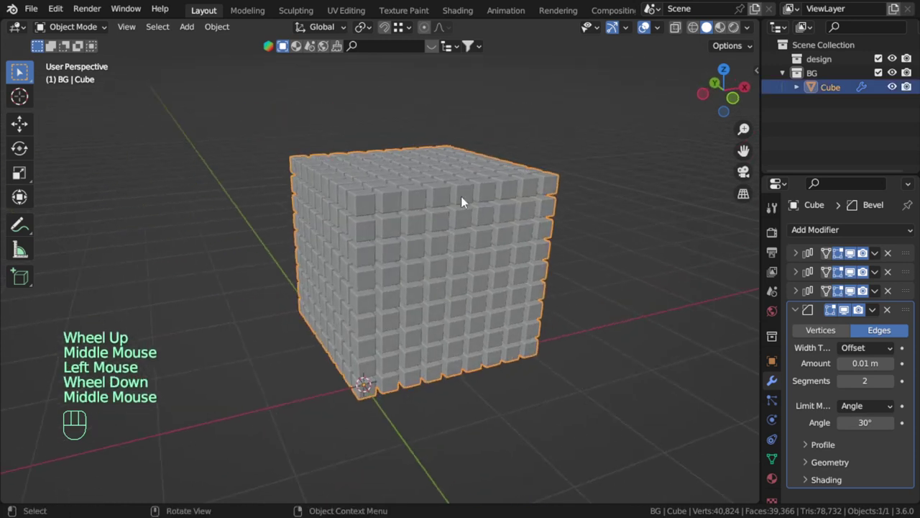
pyautogui.click(799, 315)
pyautogui.moveTo(882, 254); pyautogui.dragTo(483, 272)
pyautogui.click(463, 279)
# Duplicate the cube grid into a new 'temp' collection and hide that collection.
pyautogui.press('shift+d')
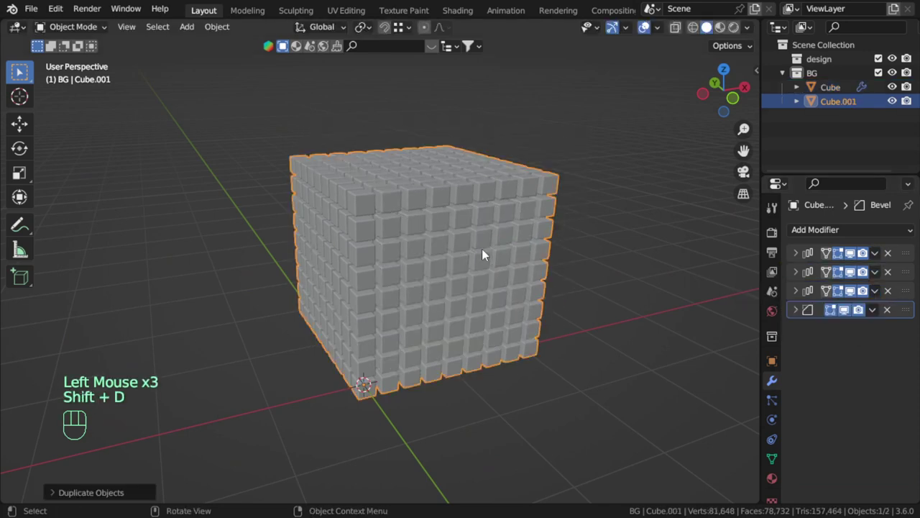
pyautogui.press('m')
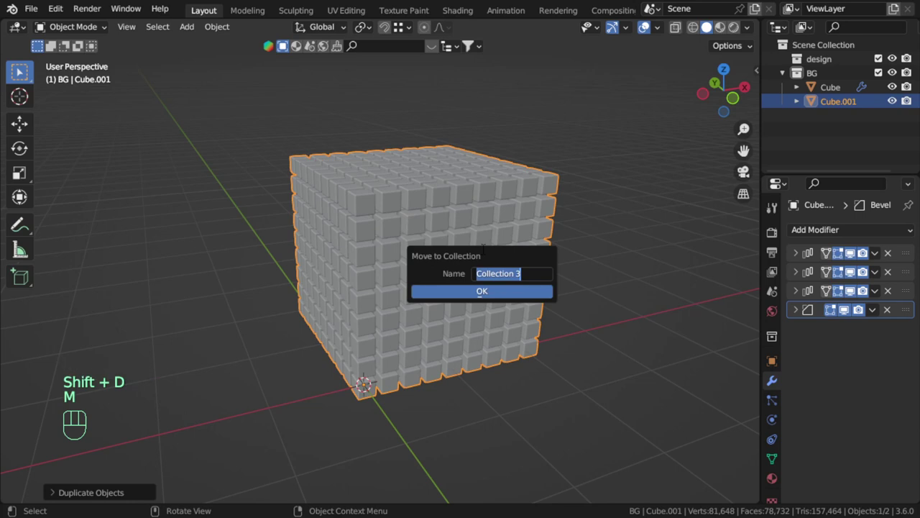
pyautogui.press('ctrl+s')
pyautogui.click(880, 109)
# Apply the original cube's stacked modifiers, leaving only Bevel, and enter Edit Mode.
pyautogui.click(534, 232)
pyautogui.moveTo(882, 256); pyautogui.dragTo(882, 256)
pyautogui.moveTo(883, 257); pyautogui.dragTo(875, 258)
pyautogui.moveTo(878, 257); pyautogui.dragTo(532, 246)
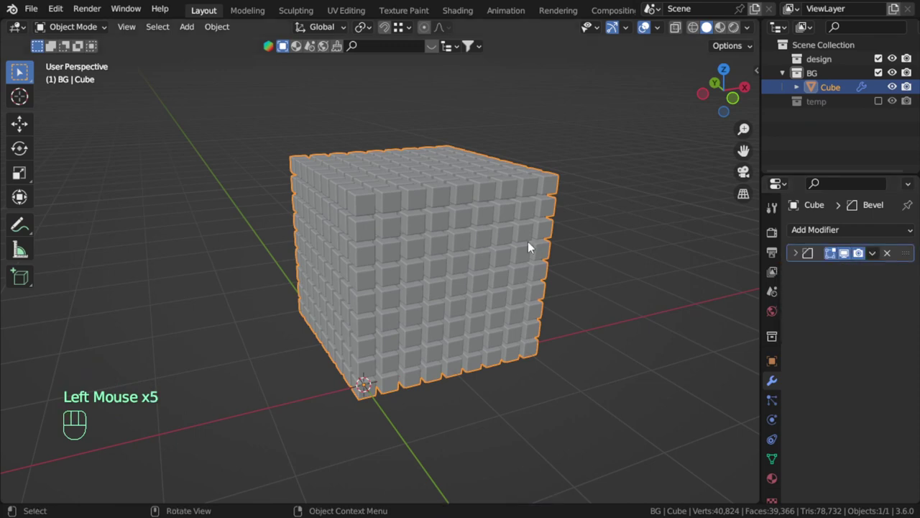
pyautogui.press('Tab')
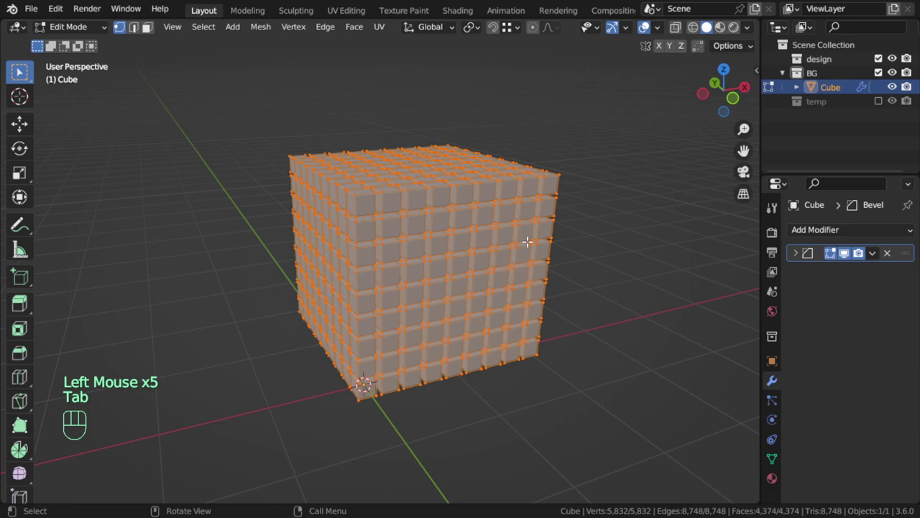
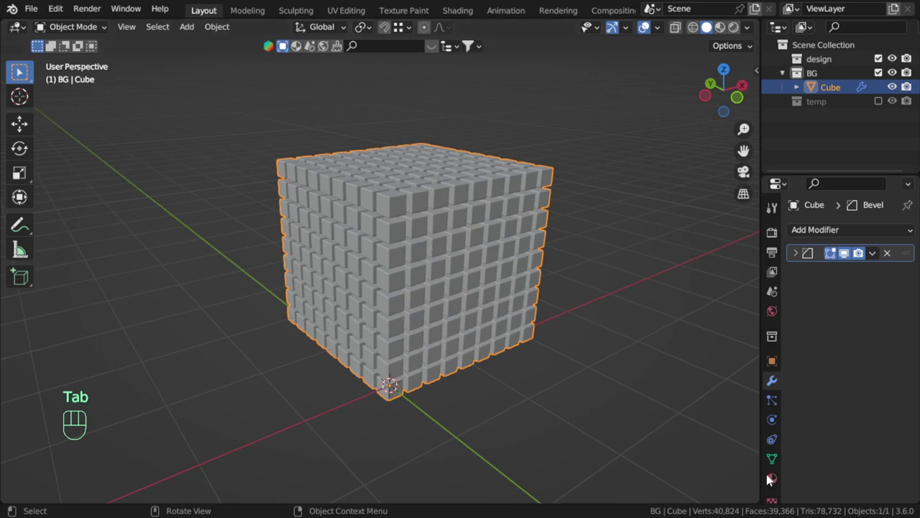
# Create a new material named 'random' on the cube grid in Material properties.
pyautogui.moveTo(774, 483); pyautogui.dragTo(796, 409)
pyautogui.click(831, 290)
pyautogui.moveTo(834, 292); pyautogui.dragTo(835, 292)
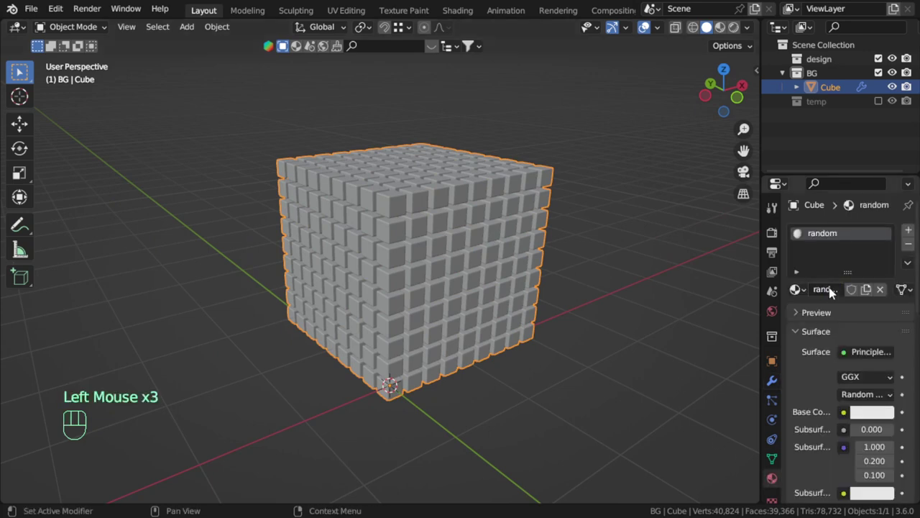
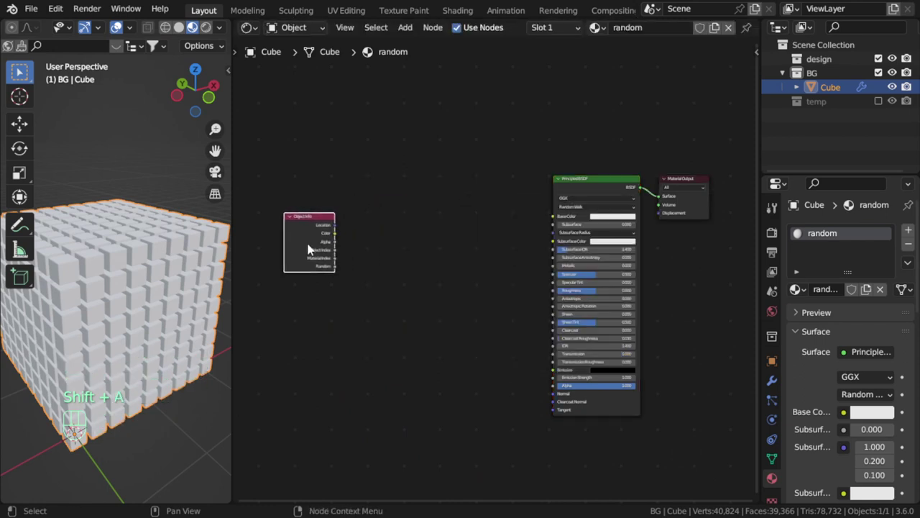
# Add a Color Ramp between Object Info Random and the Principled Base Color.
pyautogui.press('shift+a')
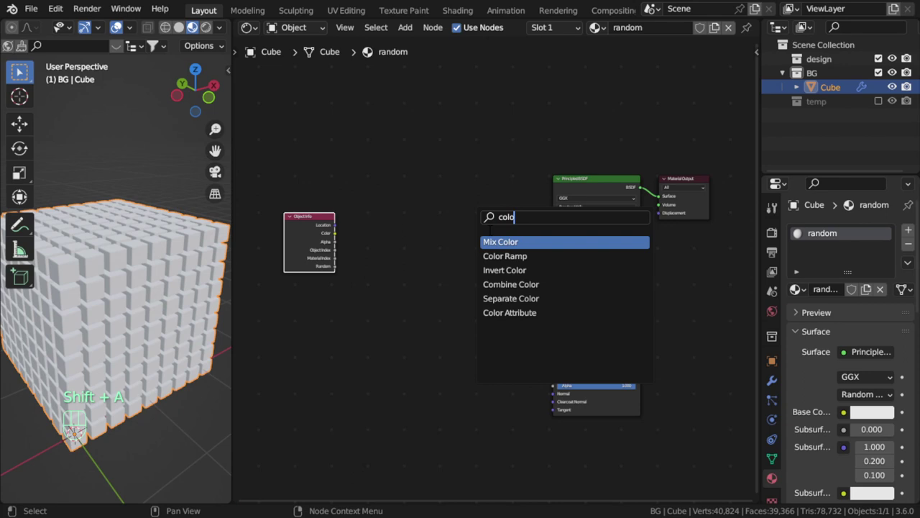
pyautogui.scroll(3)
pyautogui.moveTo(469, 211); pyautogui.dragTo(351, 215)
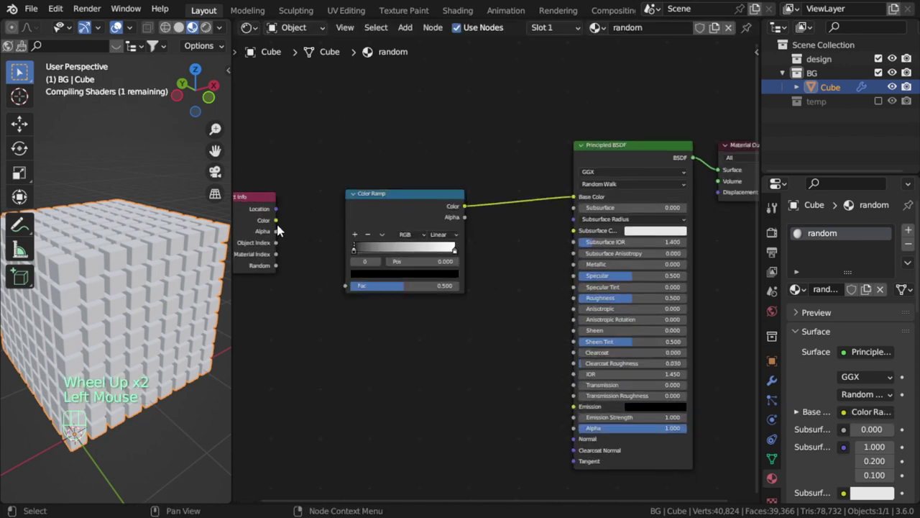
pyautogui.moveTo(293, 270); pyautogui.dragTo(337, 293)
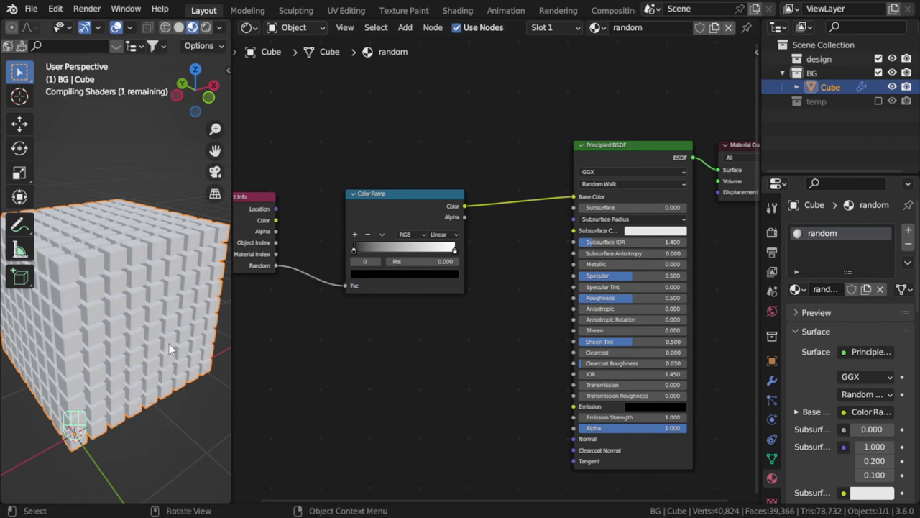
# Zoom around the grid in the 3D view and select the cube grid object.
pyautogui.scroll(-3)
pyautogui.moveTo(157, 350); pyautogui.dragTo(165, 355)
pyautogui.scroll(3)
pyautogui.middleClick(177, 355)
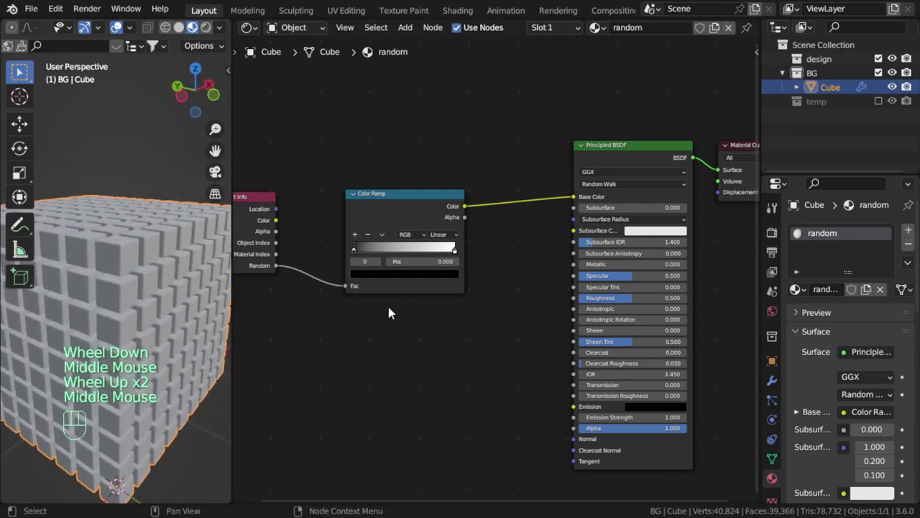
pyautogui.click(182, 295)
pyautogui.scroll(-3)
# Select all grid geometry in Edit Mode and bring up the Separate options.
pyautogui.press('Tab')
pyautogui.press('a')
pyautogui.press('p')
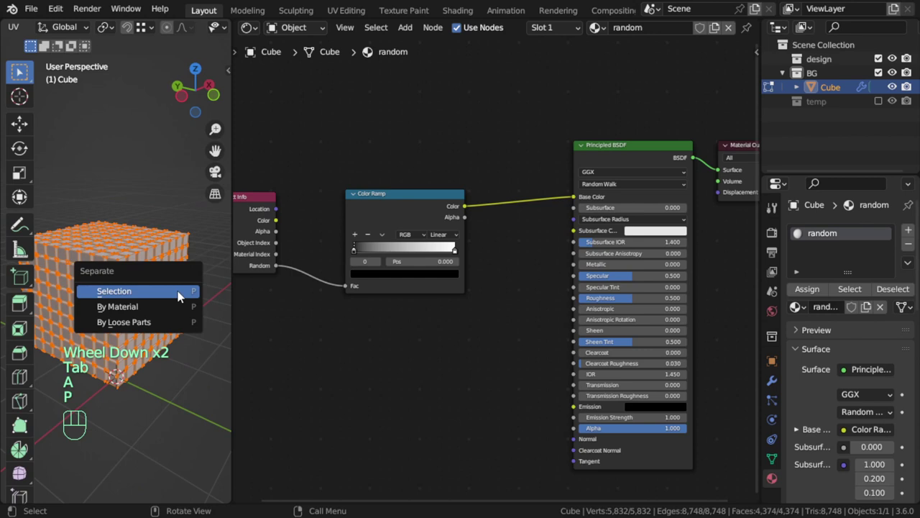
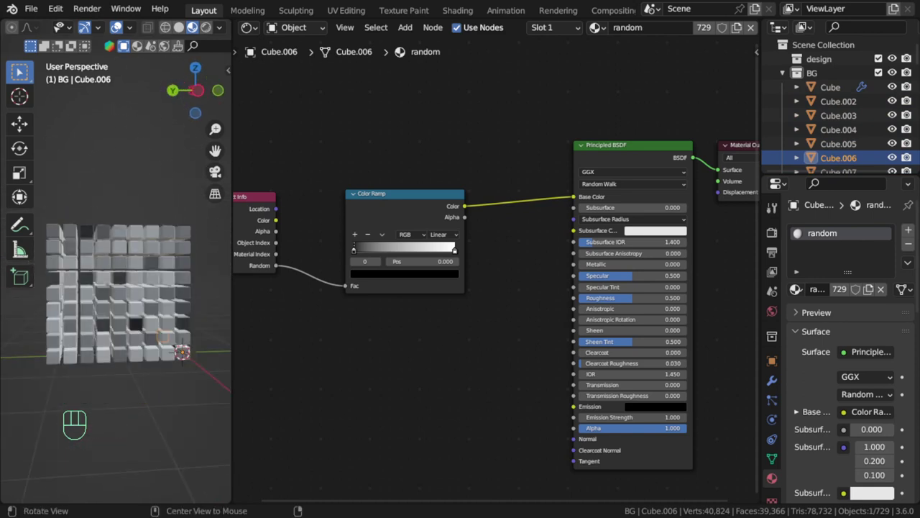
# Inspect the separated little cubes and add a new stop to the Color Ramp.
pyautogui.click(97, 339)
pyautogui.moveTo(102, 384); pyautogui.dragTo(169, 358)
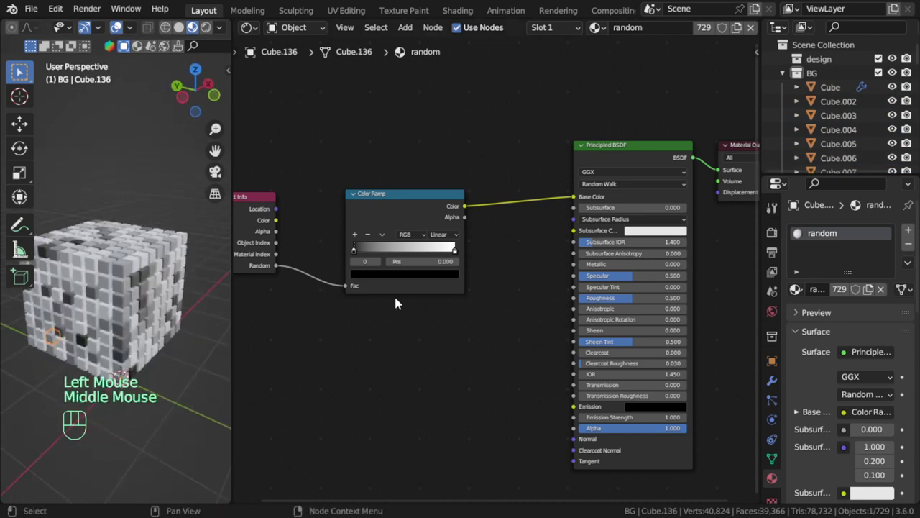
pyautogui.click(362, 240)
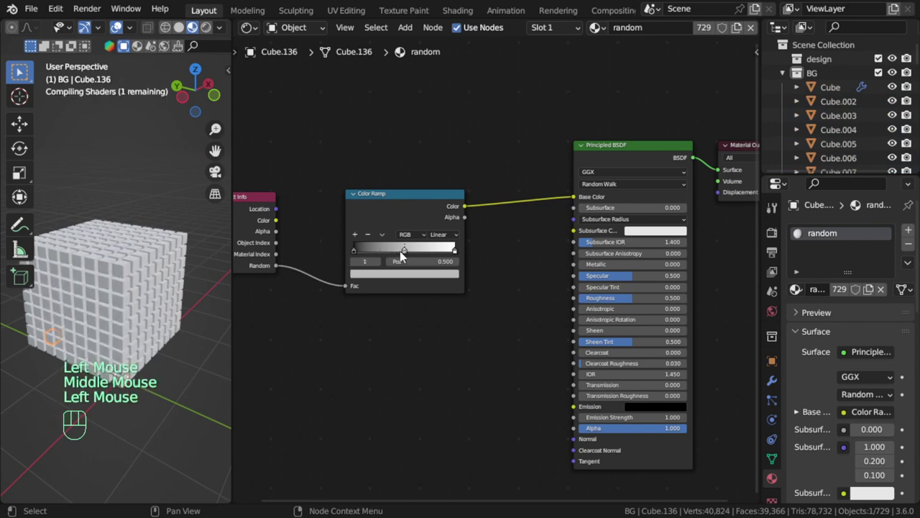
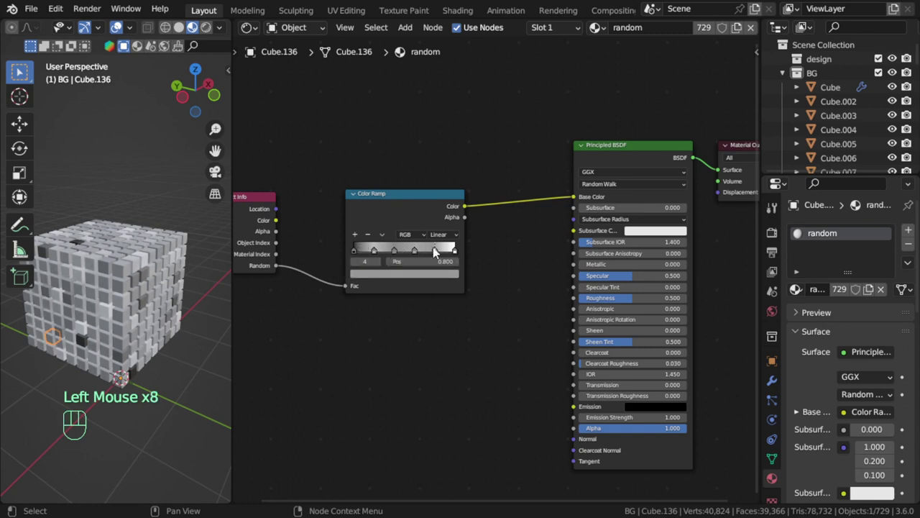
# Recolour three ramp stops to blue-violet, green and pink.
pyautogui.click(439, 254)
pyautogui.click(440, 278)
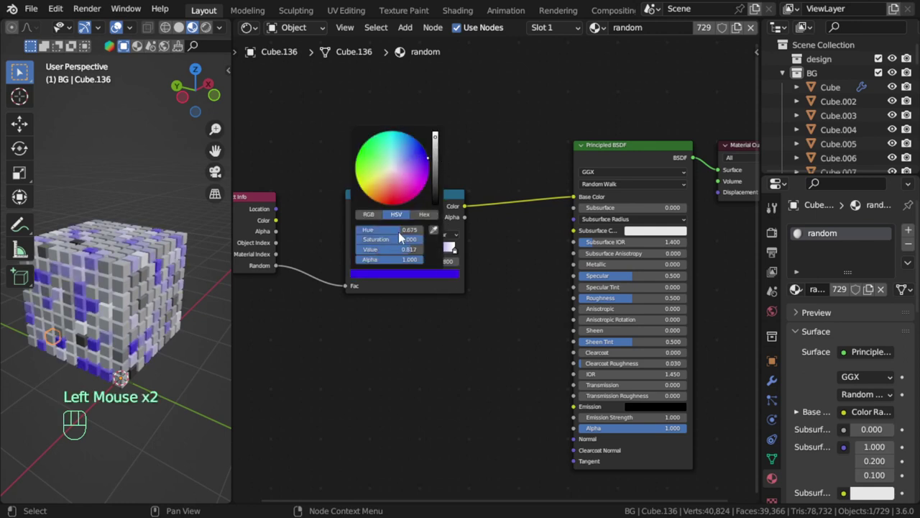
pyautogui.click(418, 257)
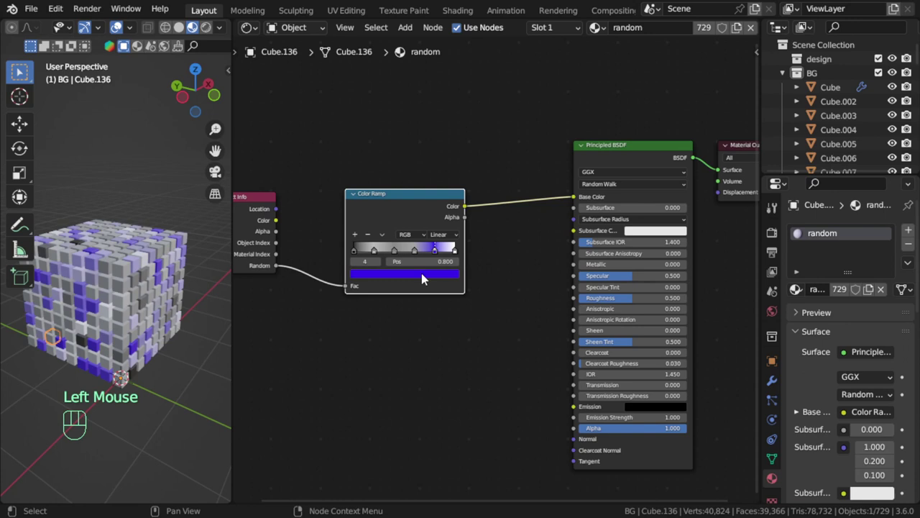
pyautogui.click(398, 255)
pyautogui.moveTo(412, 276); pyautogui.dragTo(413, 274)
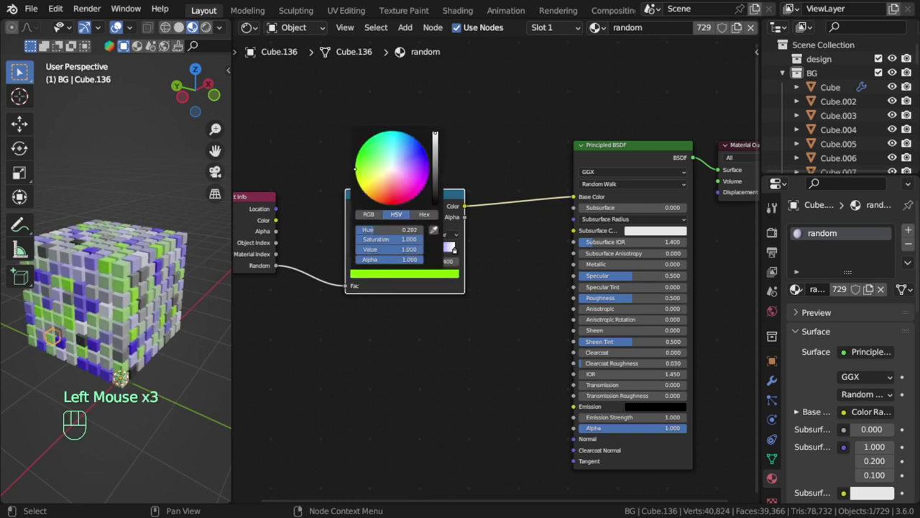
pyautogui.click(357, 254)
pyautogui.moveTo(409, 279); pyautogui.dragTo(412, 272)
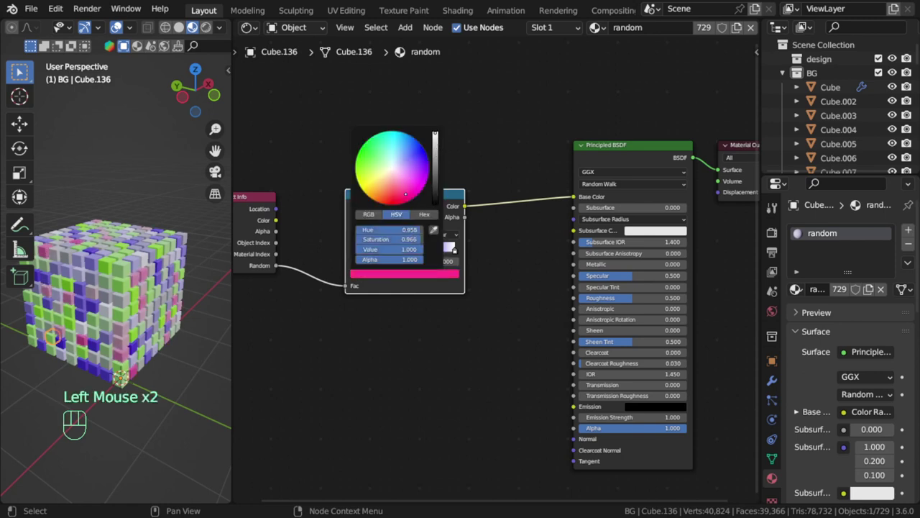
# Recolour the remaining ramp stops, including a red one, for distinct cube hues.
pyautogui.click(458, 255)
pyautogui.click(450, 279)
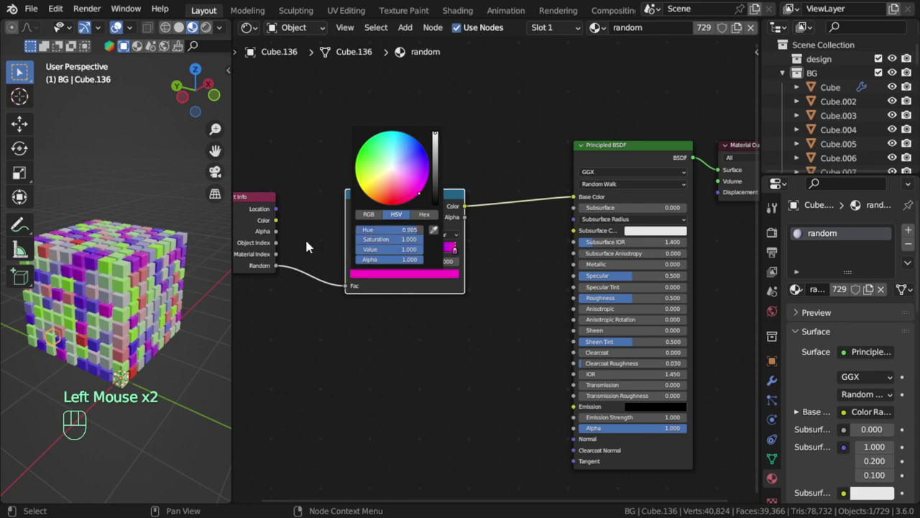
pyautogui.click(379, 254)
pyautogui.click(406, 273)
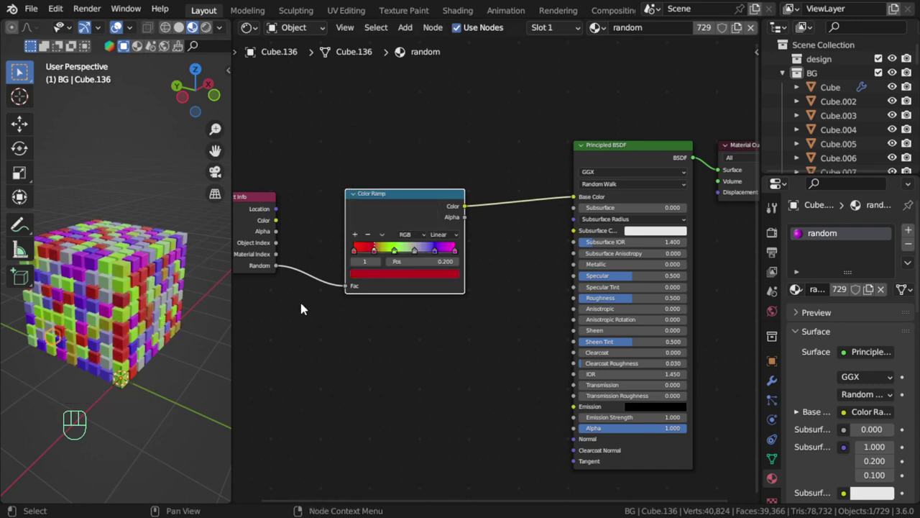
pyautogui.click(408, 276)
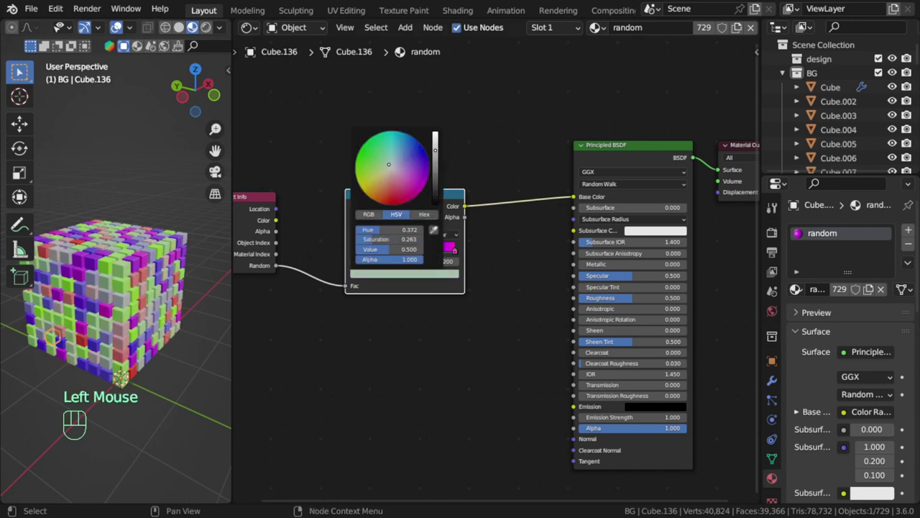
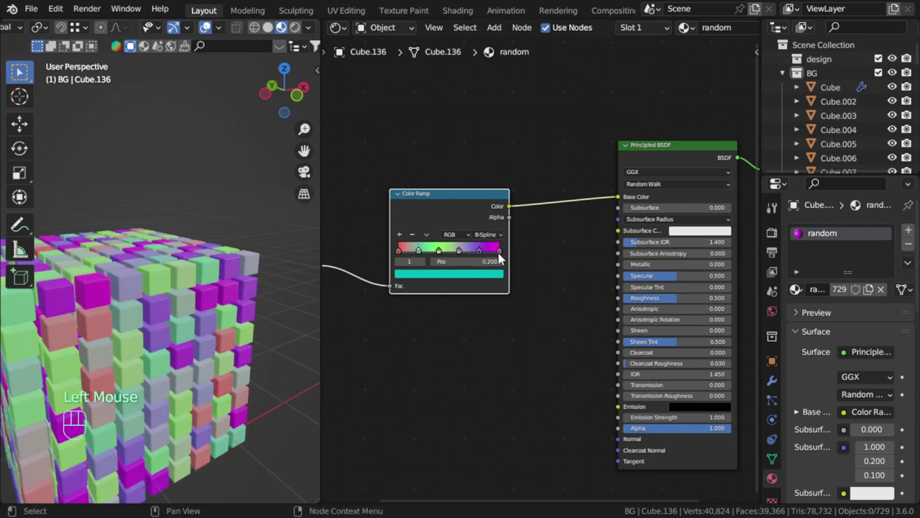
# Set the Color Ramp interpolation to Cardinal and check the smooth blend across the grid.
pyautogui.moveTo(496, 241); pyautogui.dragTo(507, 292)
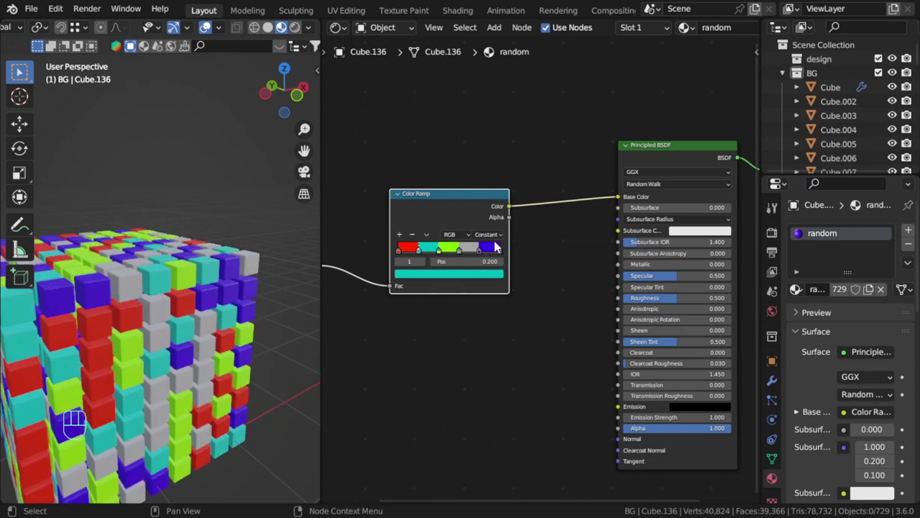
pyautogui.moveTo(499, 240); pyautogui.dragTo(496, 262)
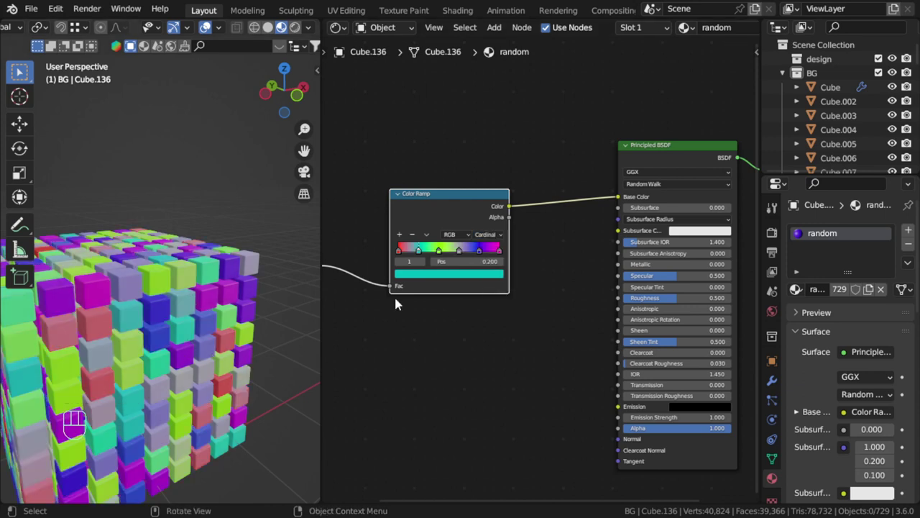
pyautogui.scroll(-3)
pyautogui.moveTo(188, 353); pyautogui.dragTo(171, 368)
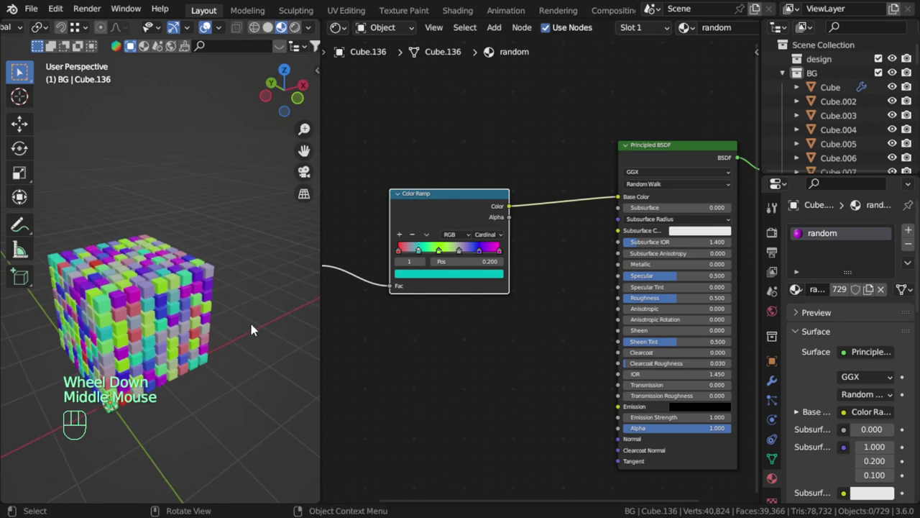
pyautogui.click(440, 334)
pyautogui.middleClick(438, 336)
pyautogui.moveTo(421, 209); pyautogui.dragTo(399, 217)
pyautogui.press('shift+a')
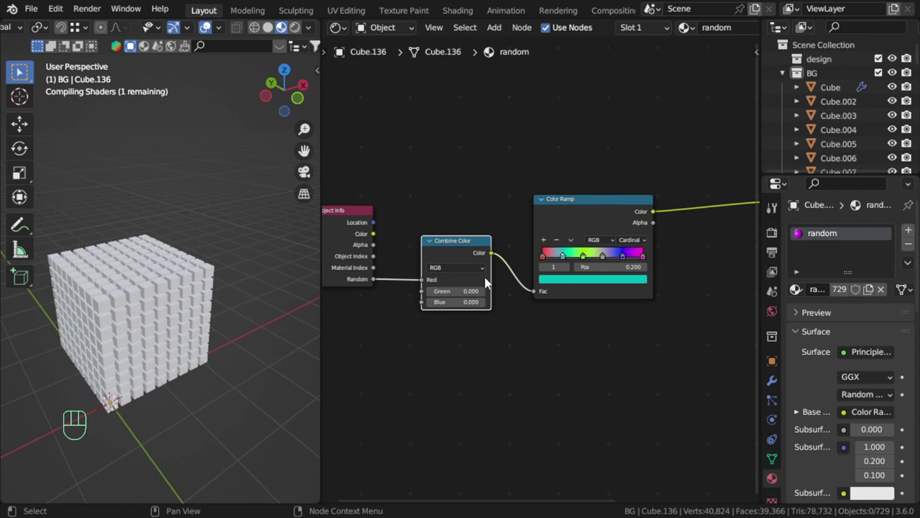
pyautogui.middleClick(242, 309)
pyautogui.moveTo(468, 295); pyautogui.dragTo(436, 300)
pyautogui.moveTo(448, 304); pyautogui.dragTo(439, 305)
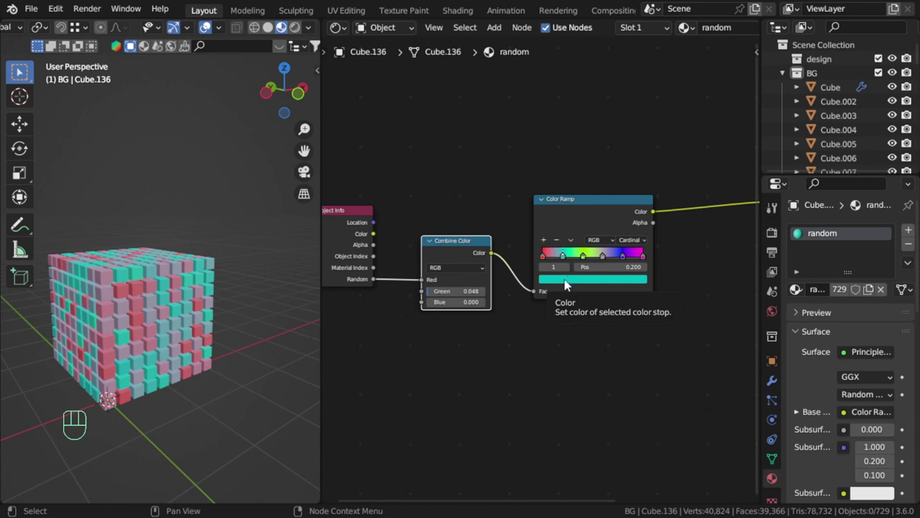
pyautogui.moveTo(428, 286); pyautogui.dragTo(470, 292)
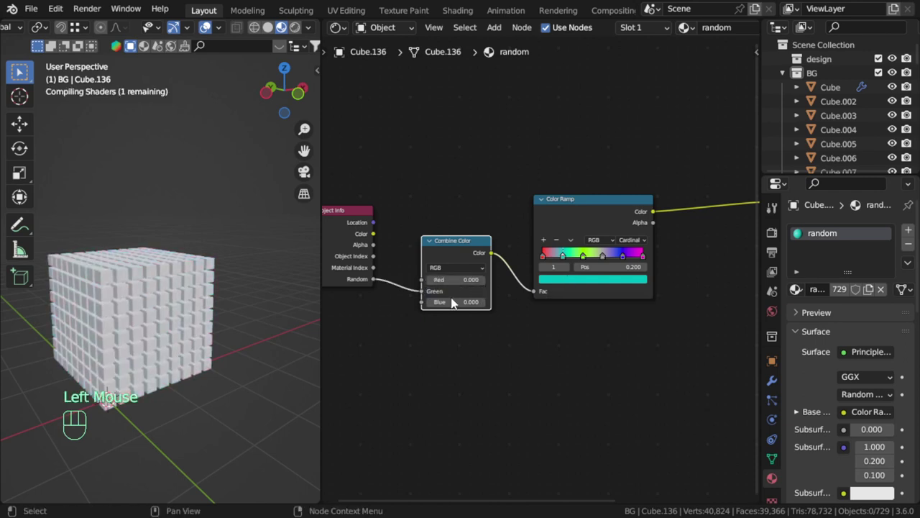
pyautogui.click(459, 248)
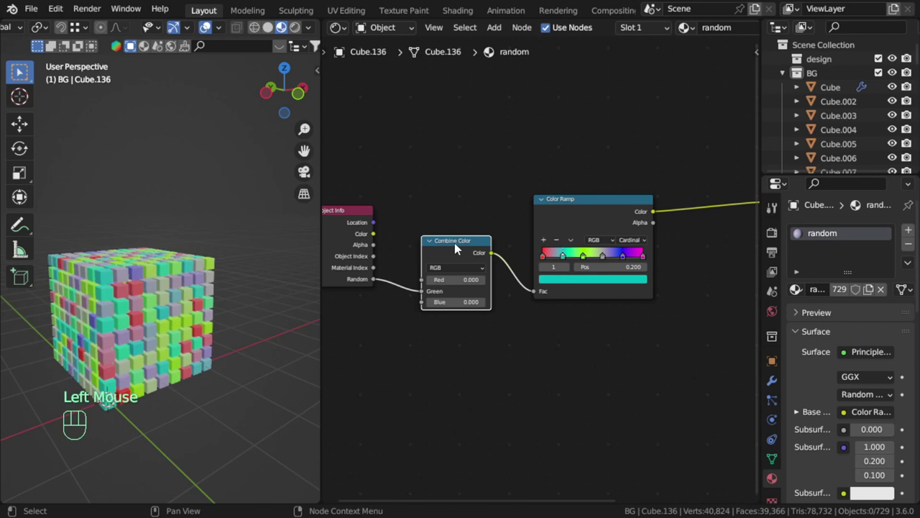
pyautogui.press('ctrl+x')
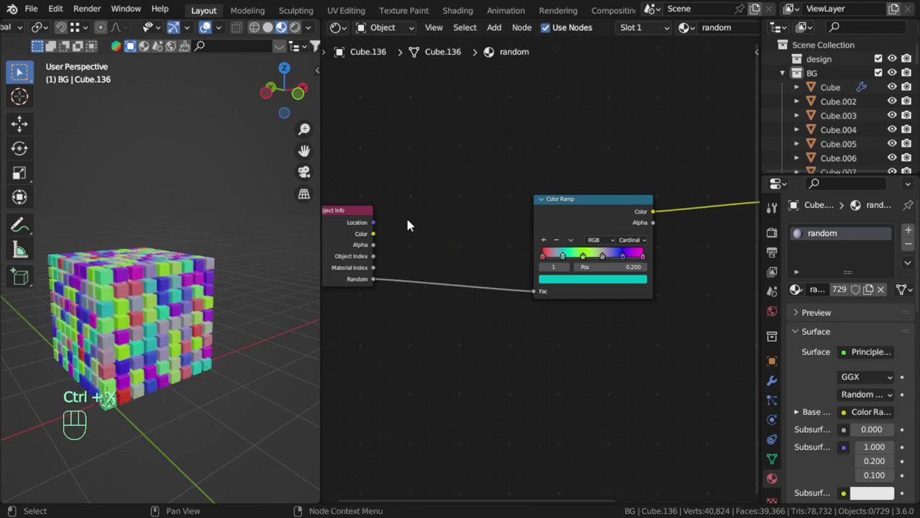
# Collapse the BG collection and join the Shader Editor into the 3D viewport.
pyautogui.click(367, 219)
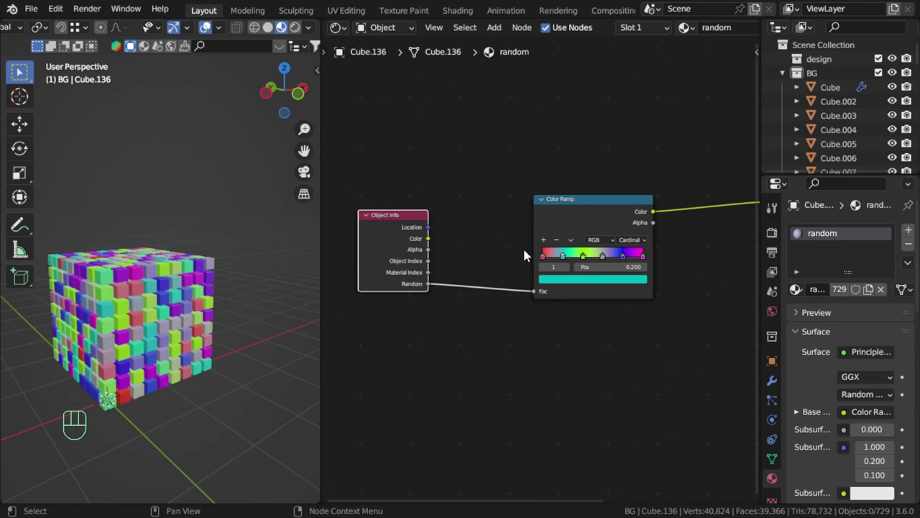
pyautogui.click(786, 79)
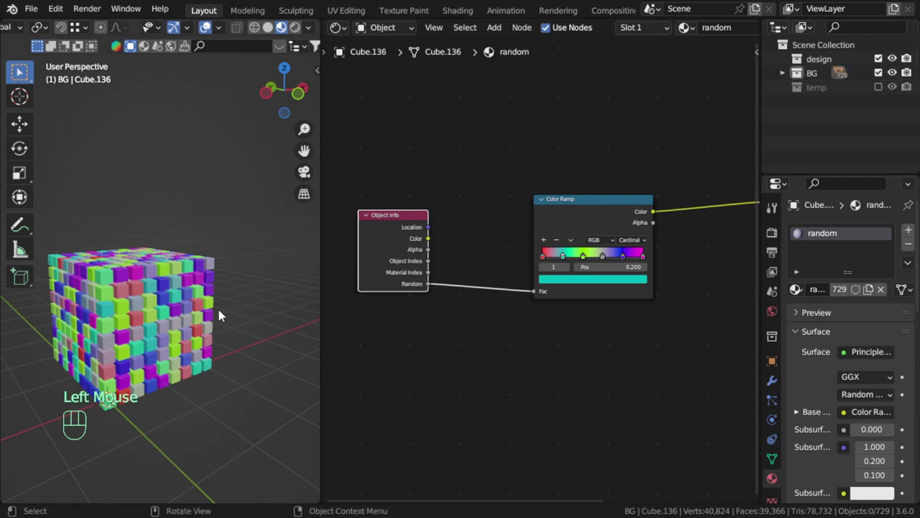
pyautogui.moveTo(245, 351); pyautogui.dragTo(194, 359)
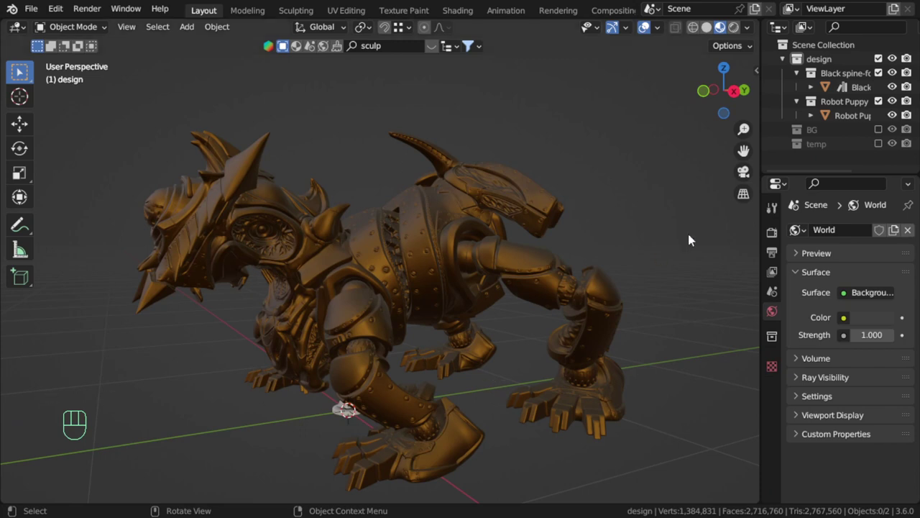
# Orbit around the Robot Puppy in the design collection.
pyautogui.click(515, 343)
pyautogui.moveTo(513, 333); pyautogui.dragTo(502, 328)
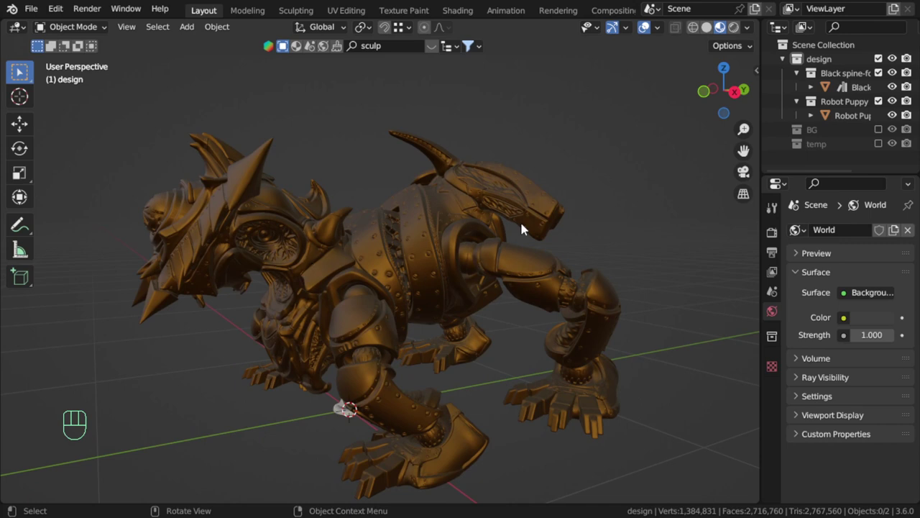
pyautogui.moveTo(754, 34); pyautogui.dragTo(709, 35)
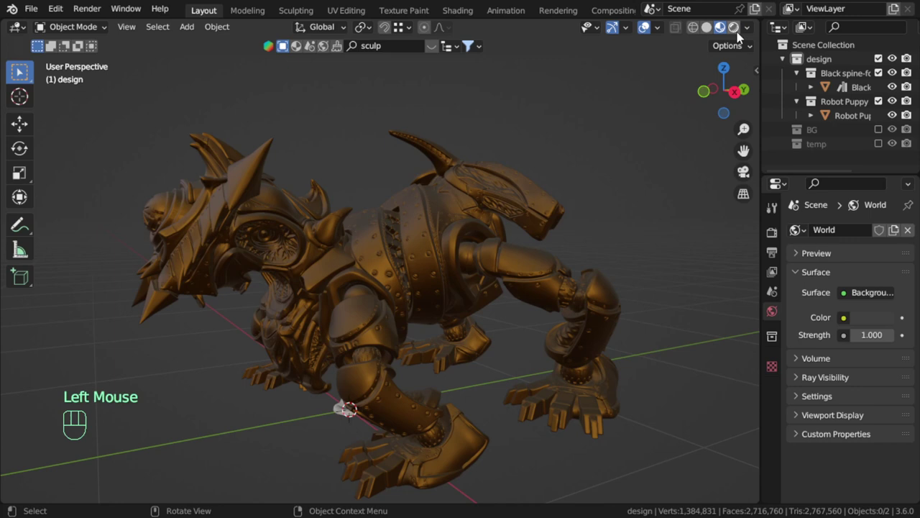
# Switch to solid shading and select the black spine-form table lamp.
pyautogui.click(716, 36)
pyautogui.moveTo(751, 34); pyautogui.dragTo(485, 256)
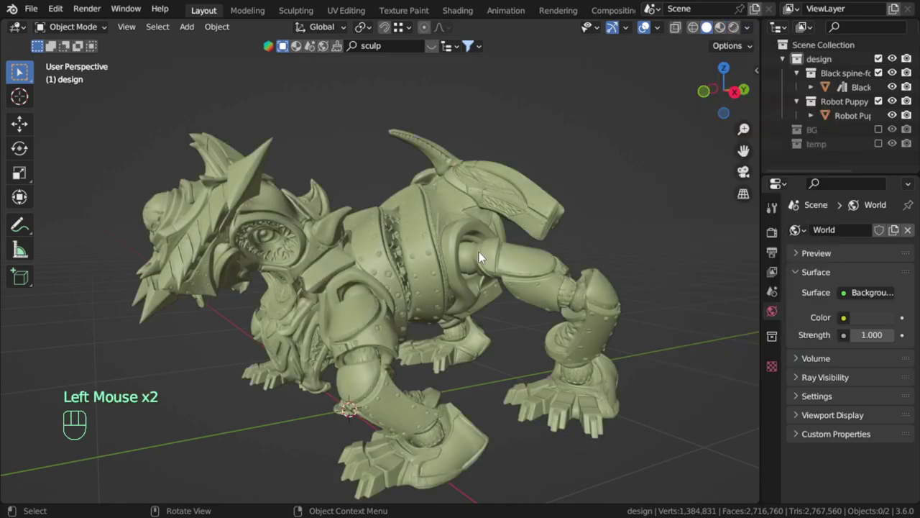
pyautogui.click(493, 379)
pyautogui.click(849, 122)
pyautogui.click(858, 92)
pyautogui.scroll(-3)
pyautogui.middleClick(498, 360)
pyautogui.scroll(-3)
# Scale the lamp about 2x and move it beside the Robot Puppy's front leg.
pyautogui.press('g')
pyautogui.press('s')
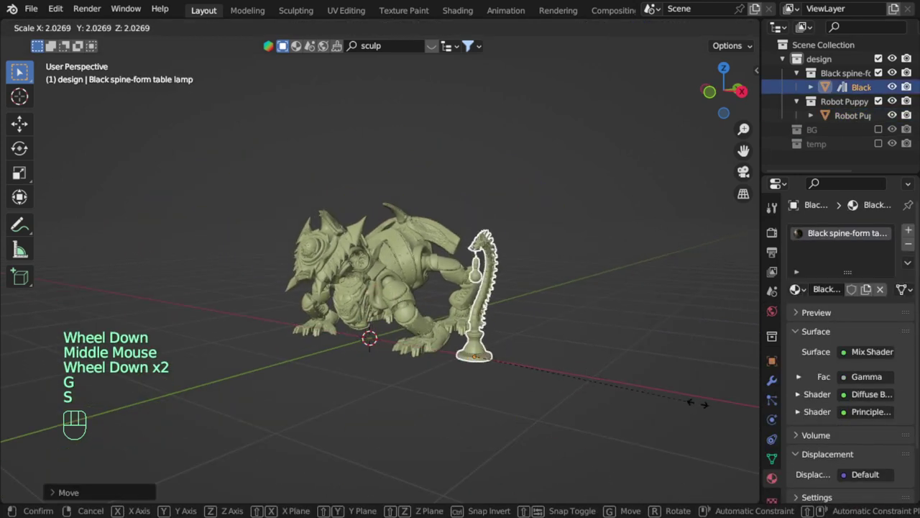
pyautogui.moveTo(564, 323); pyautogui.dragTo(484, 329)
pyautogui.scroll(3)
pyautogui.press('alt+a')
pyautogui.moveTo(474, 346); pyautogui.dragTo(616, 216)
pyautogui.moveTo(749, 31); pyautogui.dragTo(533, 213)
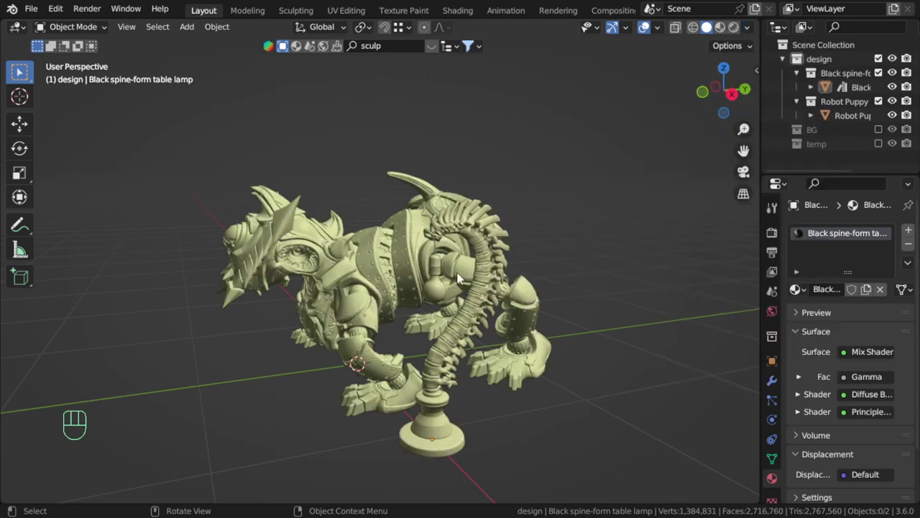
# Switch the viewport to a shinier MatCap and inspect the lamp and puppy with it.
pyautogui.moveTo(753, 31); pyautogui.dragTo(523, 291)
pyautogui.click(550, 408)
pyautogui.moveTo(614, 389); pyautogui.dragTo(622, 291)
pyautogui.moveTo(747, 27); pyautogui.dragTo(599, 356)
pyautogui.middleClick(579, 367)
pyautogui.scroll(3)
pyautogui.moveTo(755, 31); pyautogui.dragTo(576, 316)
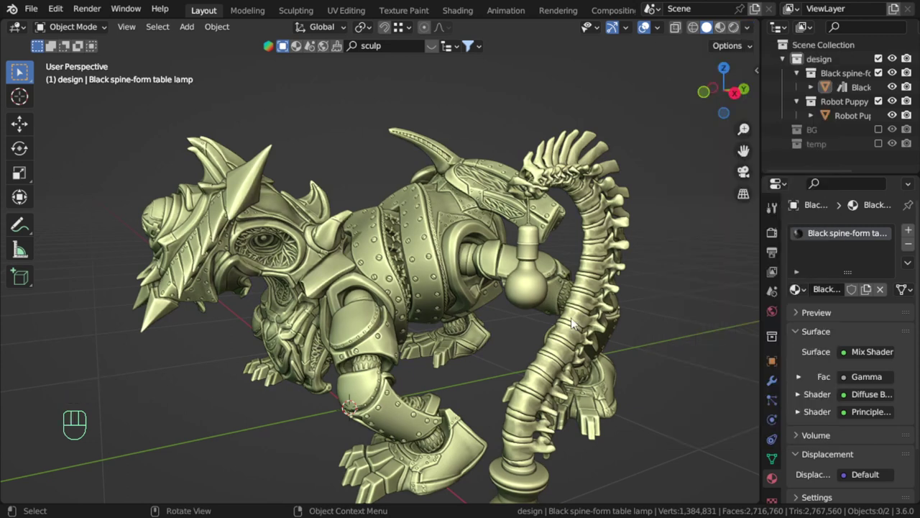
pyautogui.scroll(3)
pyautogui.moveTo(554, 272); pyautogui.dragTo(470, 271)
pyautogui.scroll(-3)
pyautogui.moveTo(755, 36); pyautogui.dragTo(530, 289)
# Enable viewport Shadow at 0.433 strength and Cavity shading set to Both.
pyautogui.click(618, 322)
pyautogui.scroll(-3)
pyautogui.moveTo(758, 32); pyautogui.dragTo(553, 351)
pyautogui.click(782, 237)
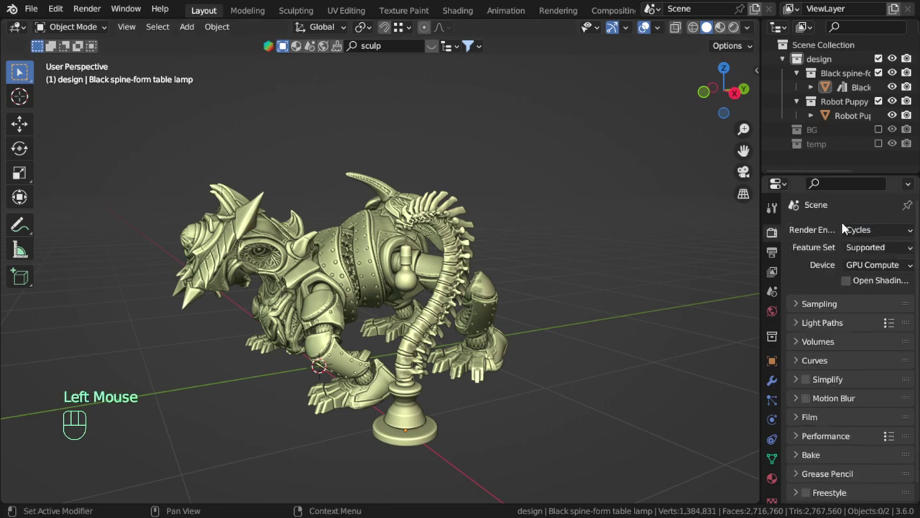
# Set the Render Engine to Eevee in Render Properties.
pyautogui.moveTo(865, 236); pyautogui.dragTo(692, 290)
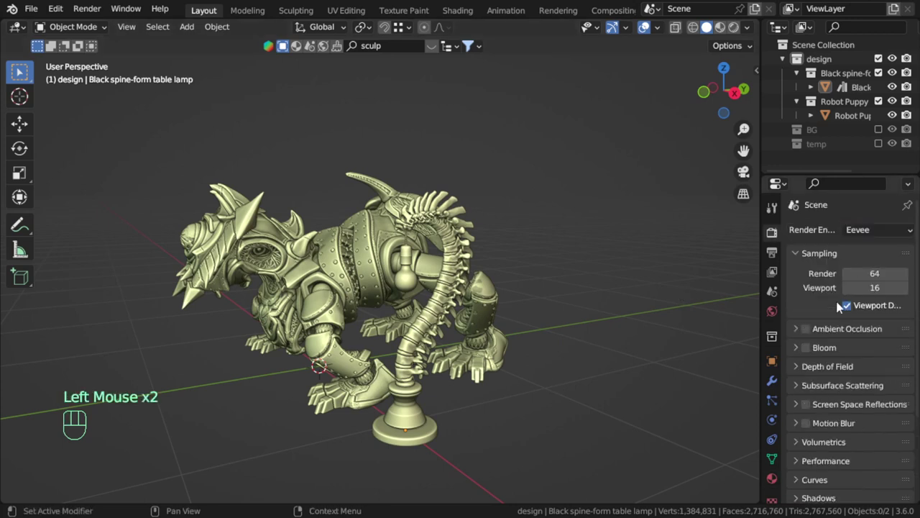
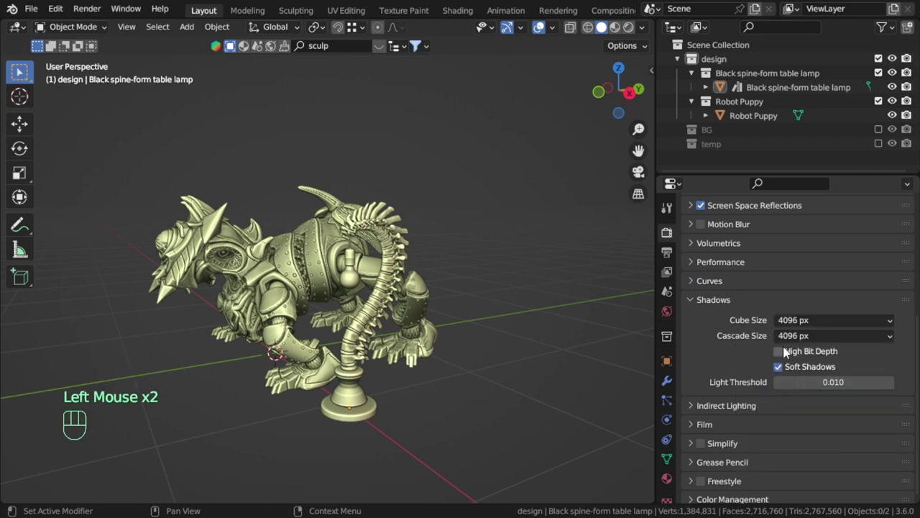
pyautogui.scroll(3)
pyautogui.click(748, 269)
pyautogui.click(795, 289)
pyautogui.click(777, 267)
pyautogui.scroll(3)
pyautogui.scroll(3)
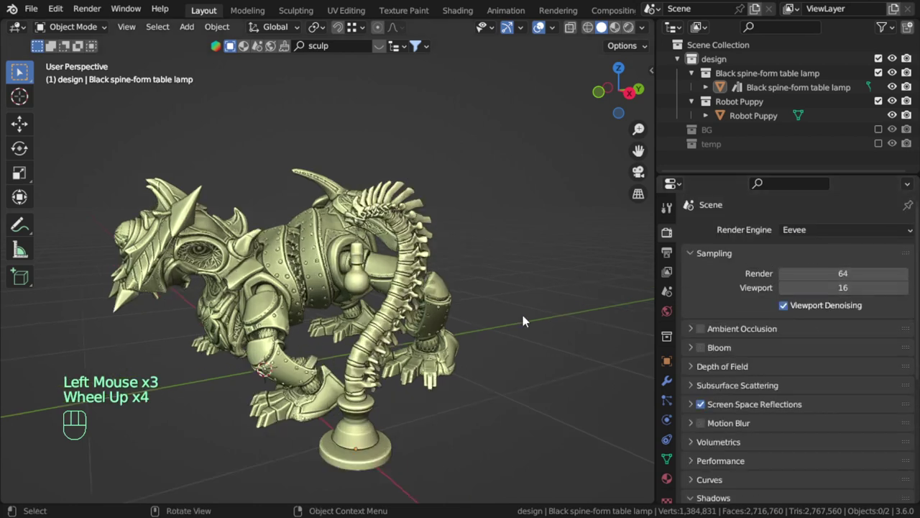
pyautogui.scroll(3)
pyautogui.moveTo(539, 310); pyautogui.dragTo(533, 303)
pyautogui.scroll(-3)
pyautogui.moveTo(508, 323); pyautogui.dragTo(521, 315)
pyautogui.moveTo(531, 324); pyautogui.dragTo(530, 304)
pyautogui.moveTo(521, 323); pyautogui.dragTo(18, 327)
pyautogui.moveTo(310, 323); pyautogui.dragTo(295, 348)
pyautogui.scroll(3)
pyautogui.scroll(-3)
pyautogui.moveTo(642, 32); pyautogui.dragTo(518, 388)
pyautogui.moveTo(404, 342); pyautogui.dragTo(306, 371)
pyautogui.scroll(3)
pyautogui.moveTo(378, 306); pyautogui.dragTo(357, 302)
pyautogui.scroll(-3)
pyautogui.moveTo(363, 304); pyautogui.dragTo(356, 284)
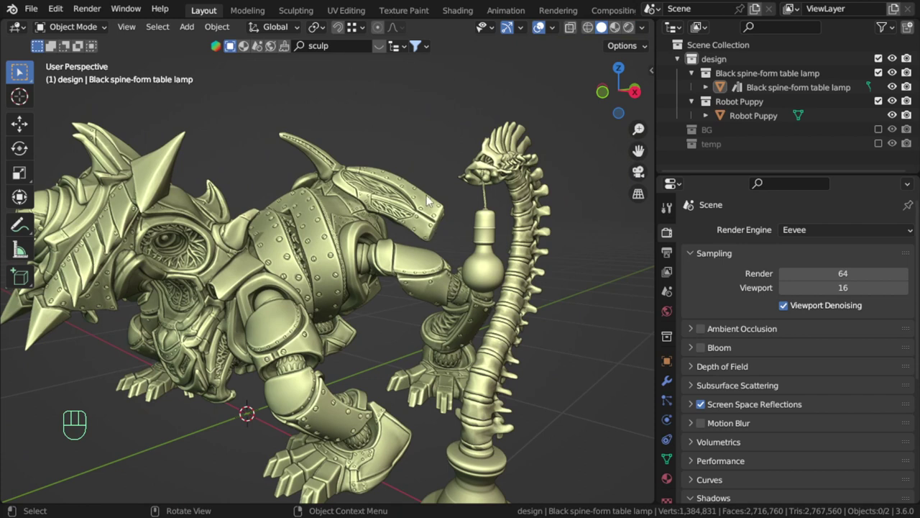
pyautogui.scroll(-3)
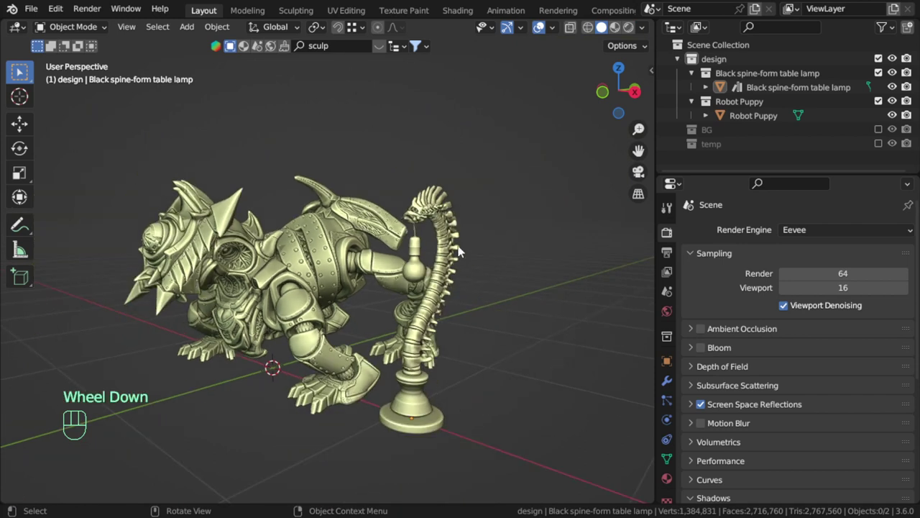